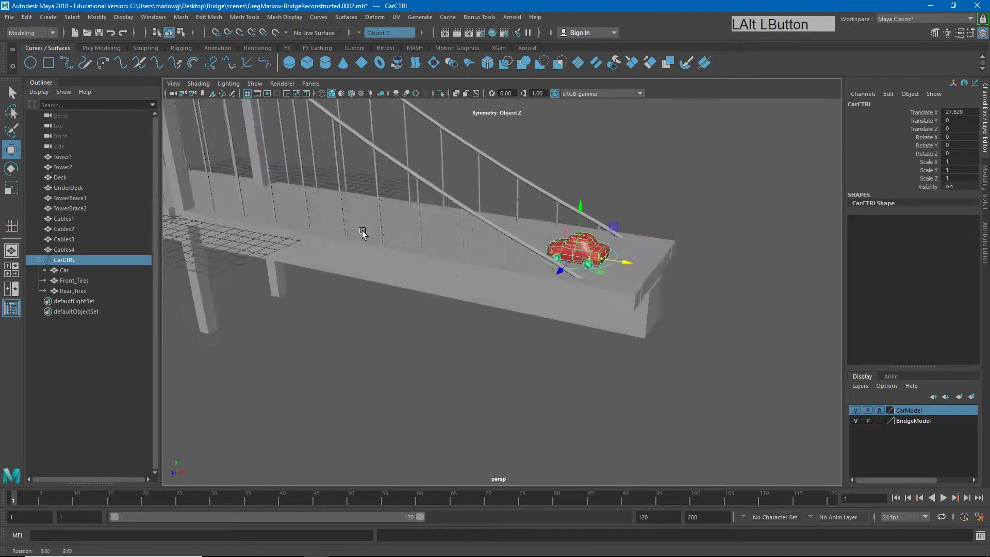
# Key CarCTRL's starting position at the near end of the deck on frame 1.
pyautogui.middleClick(380, 243)
pyautogui.click(469, 285)
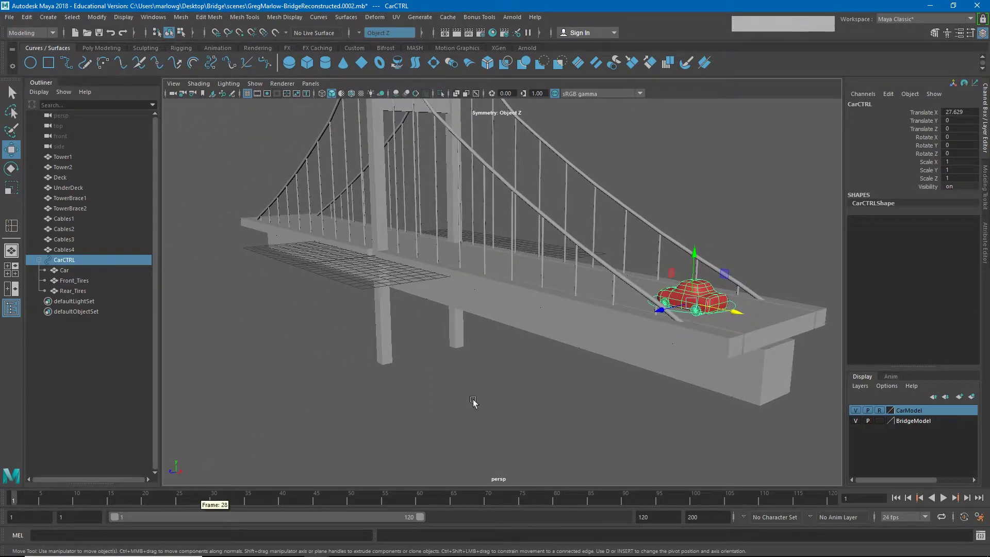
pyautogui.click(761, 204)
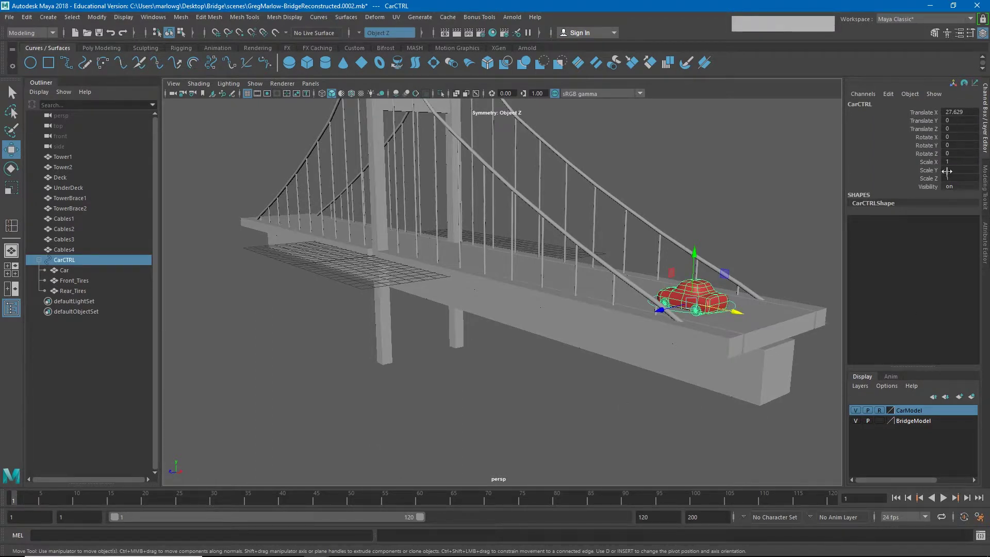
pyautogui.press('s')
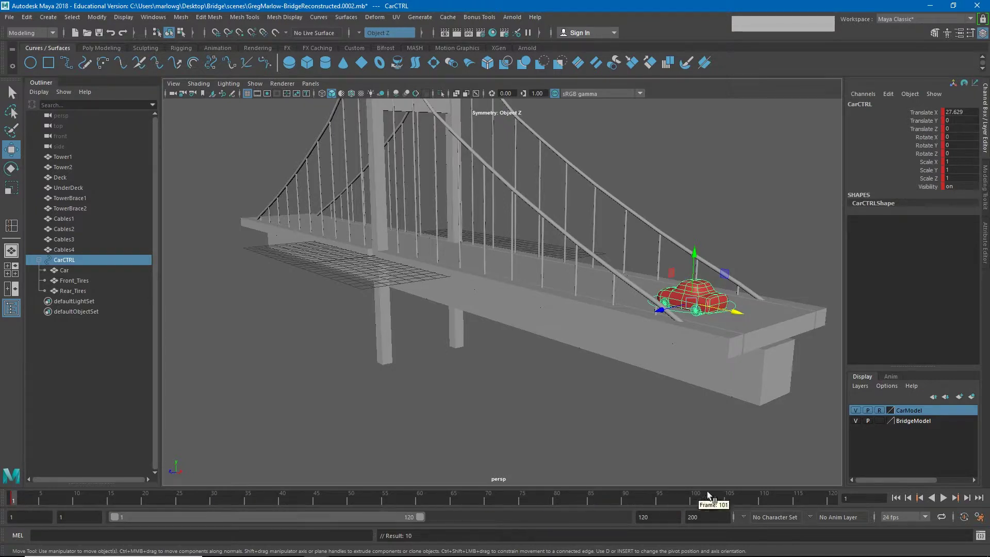
# Move CarCTRL along X to the far end of the deck and key it at frame 120.
pyautogui.click(837, 502)
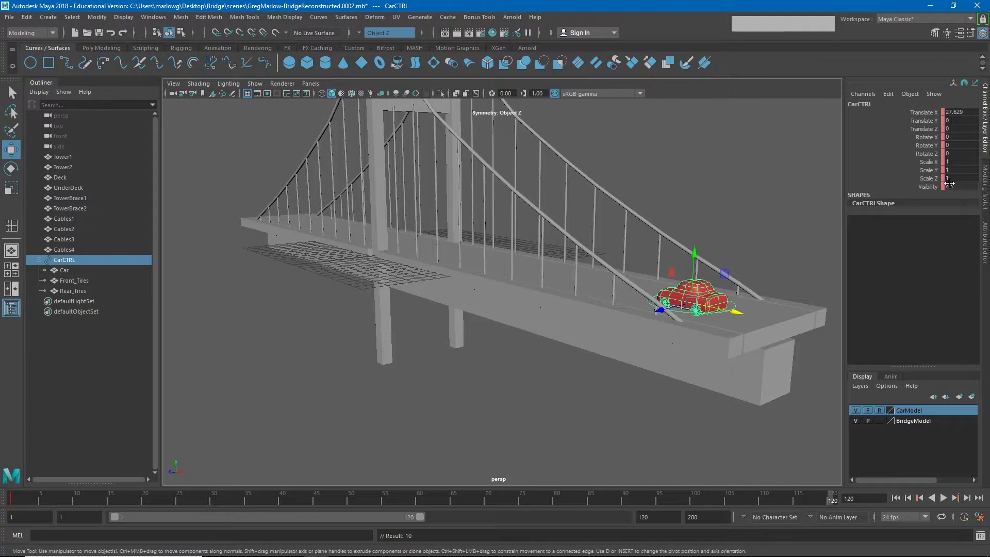
pyautogui.click(15, 93)
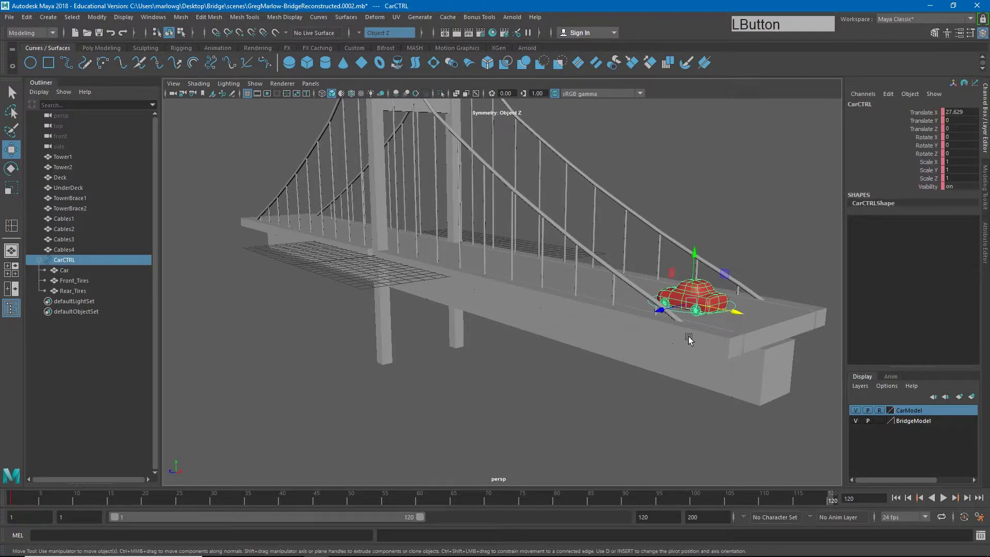
pyautogui.click(737, 314)
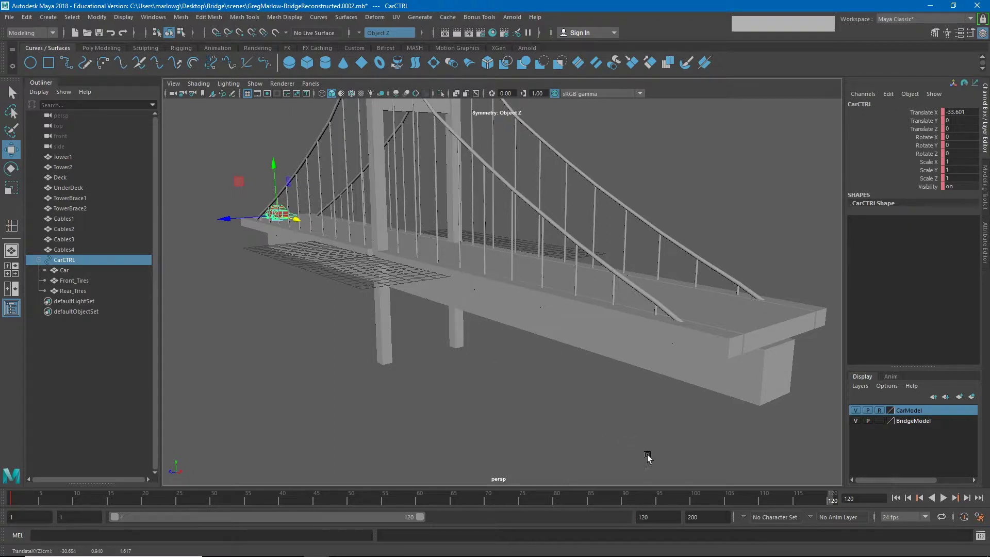
pyautogui.click(807, 503)
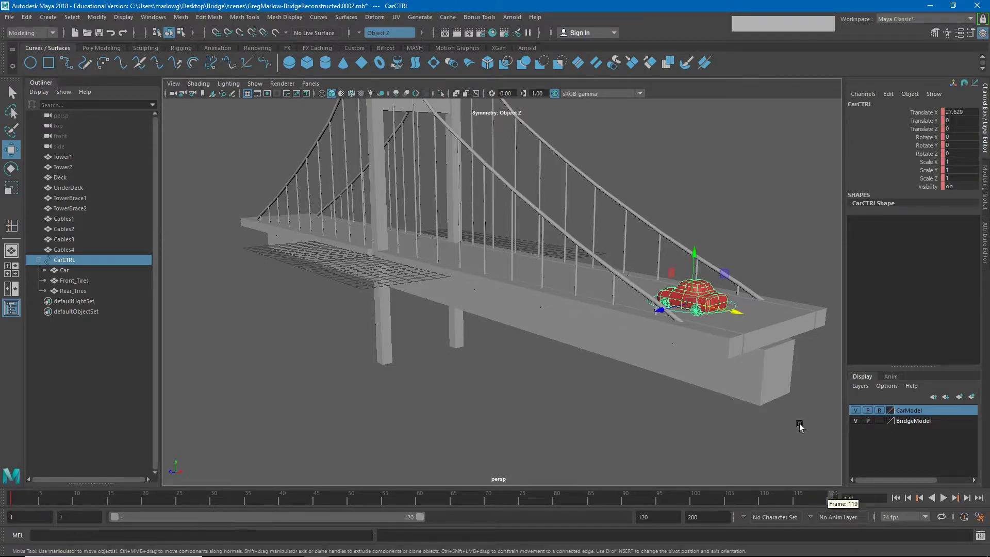
pyautogui.click(743, 317)
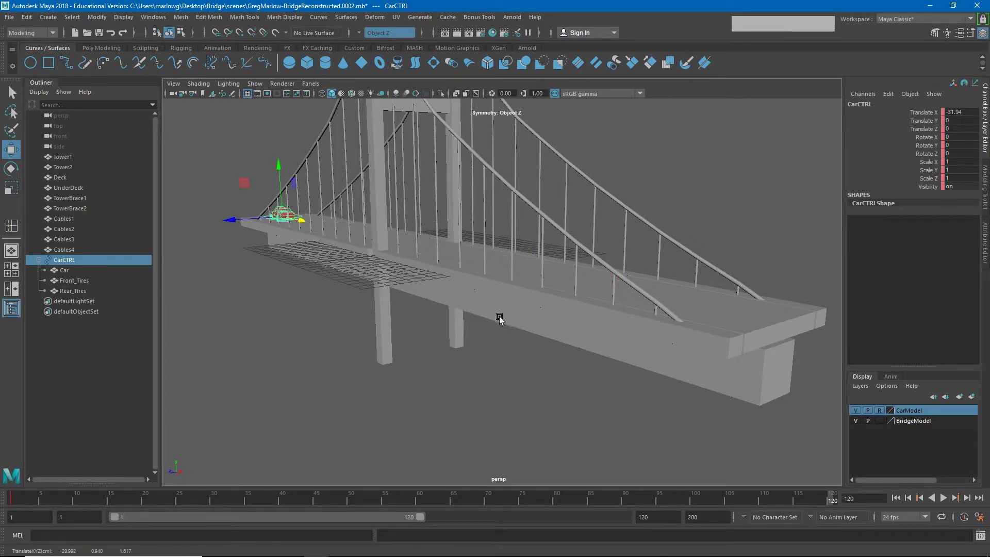
pyautogui.press('s')
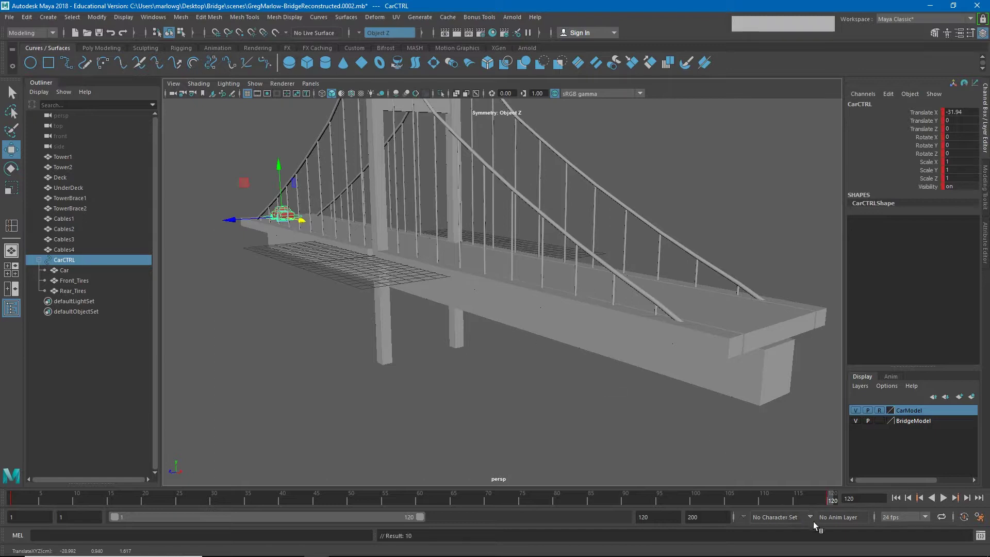
# Scrub between frame 1 and 120 to check the car's drive across the deck.
pyautogui.click(19, 502)
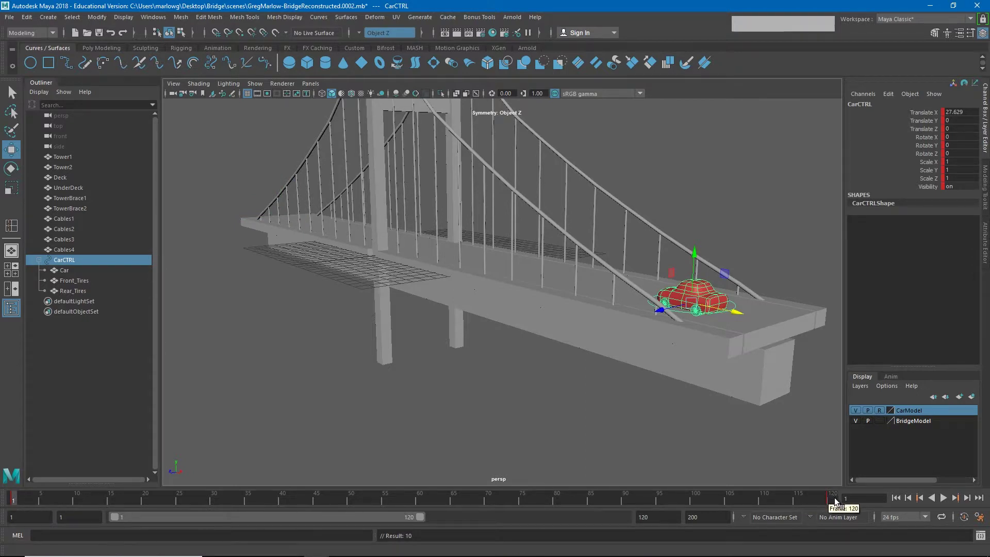
pyautogui.click(840, 504)
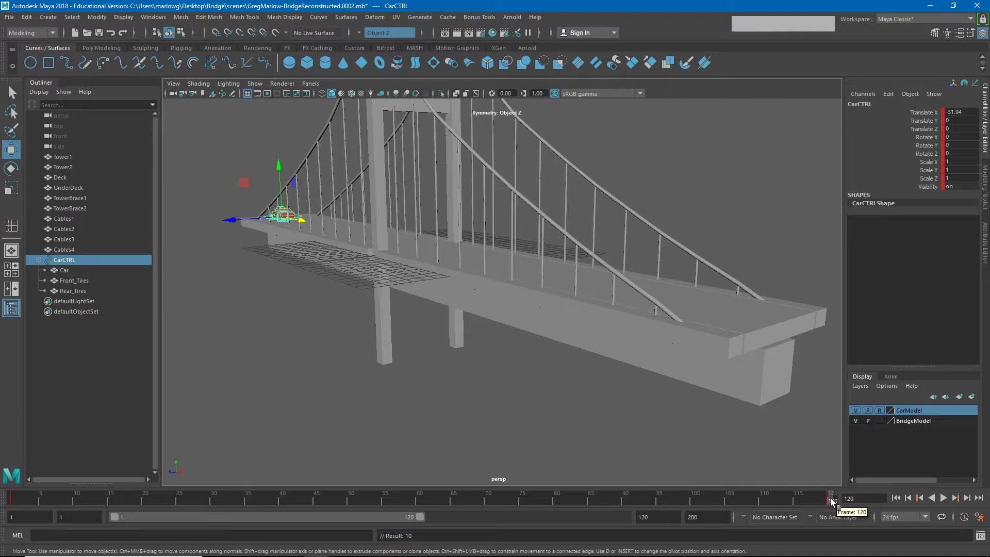
pyautogui.click(839, 504)
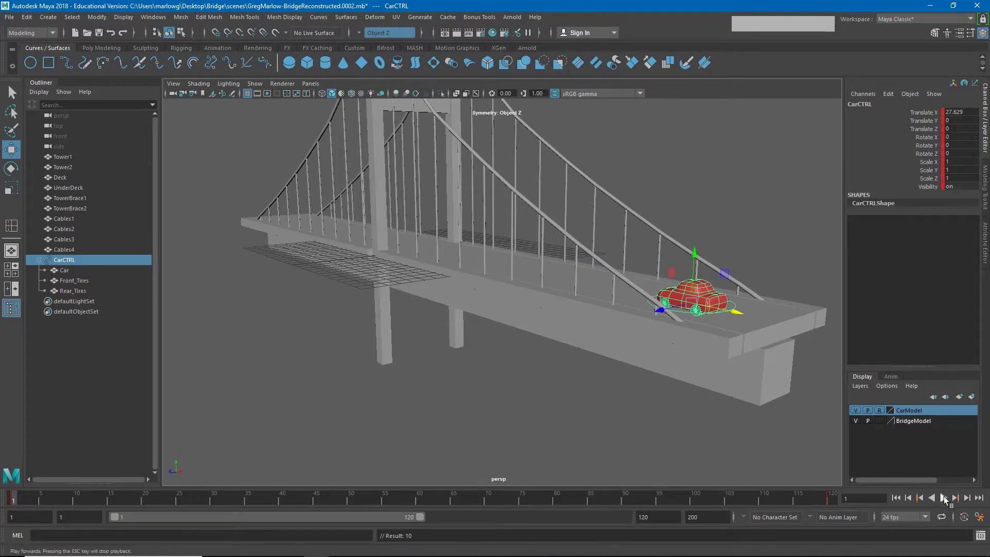
# Play the car animation and stop it with the car mid-bridge around frame 41.
pyautogui.click(951, 503)
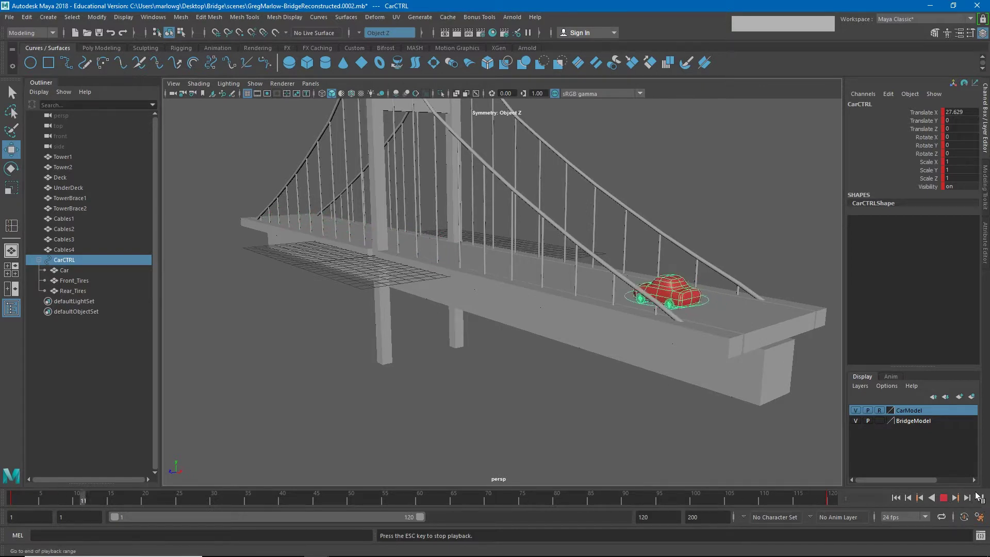
pyautogui.click(952, 505)
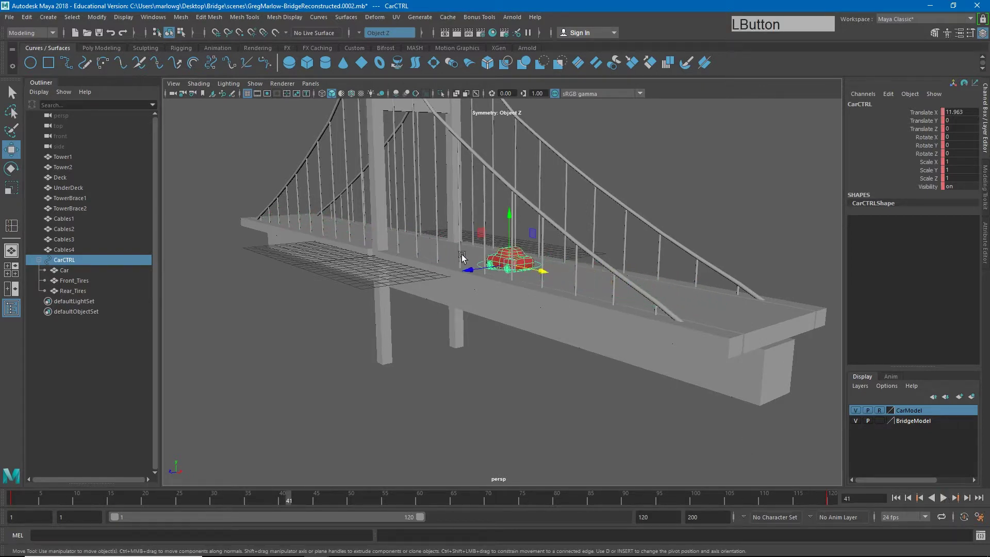
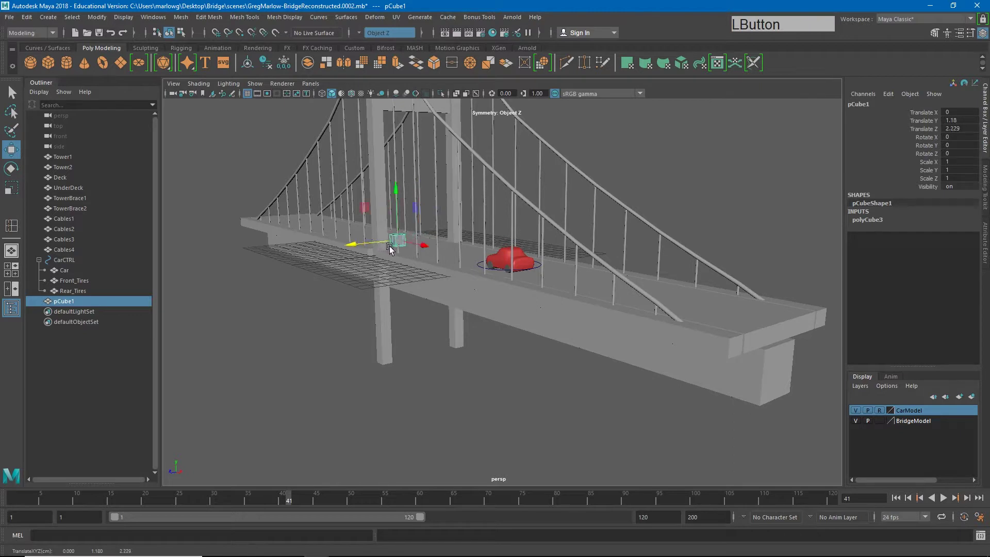
# Scale pCube1 uniformly to about 2.426 and place it in the car's lane mid-deck.
pyautogui.press('r')
pyautogui.click(430, 249)
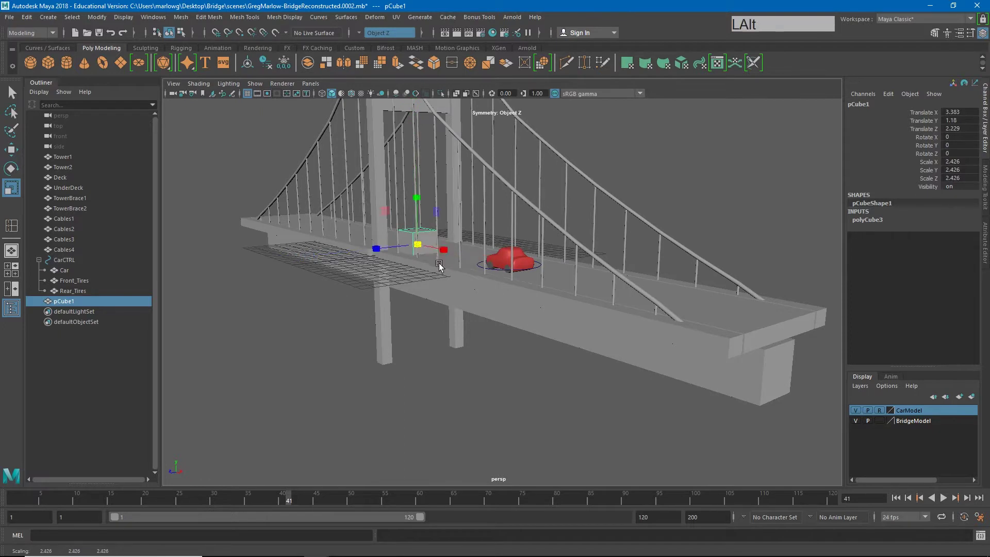
pyautogui.click(432, 272)
pyautogui.rightClick(483, 266)
pyautogui.middleClick(597, 265)
pyautogui.rightClick(538, 315)
pyautogui.middleClick(617, 323)
pyautogui.click(293, 502)
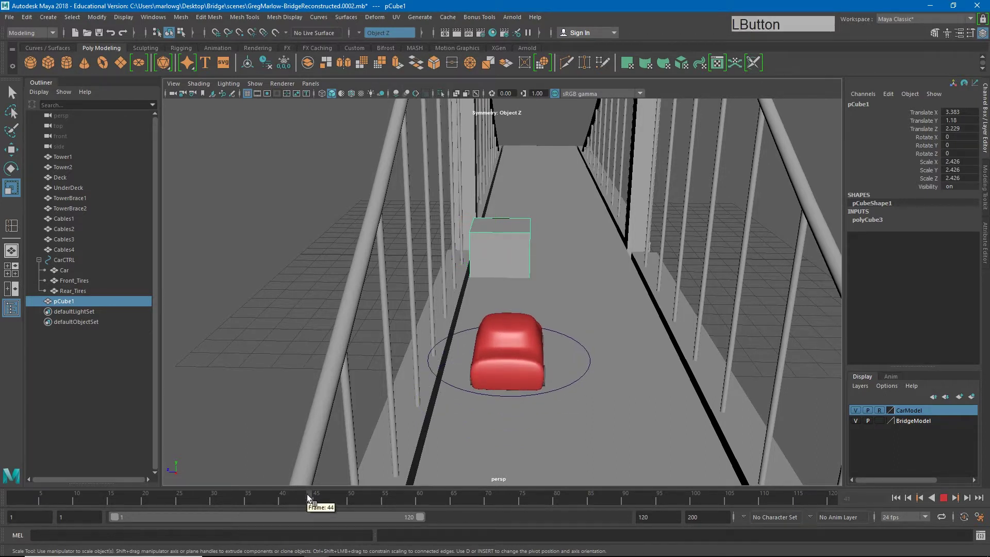
# Select CarCTRL and key it at frames 70 and 75 while viewing down the deck.
pyautogui.click(581, 381)
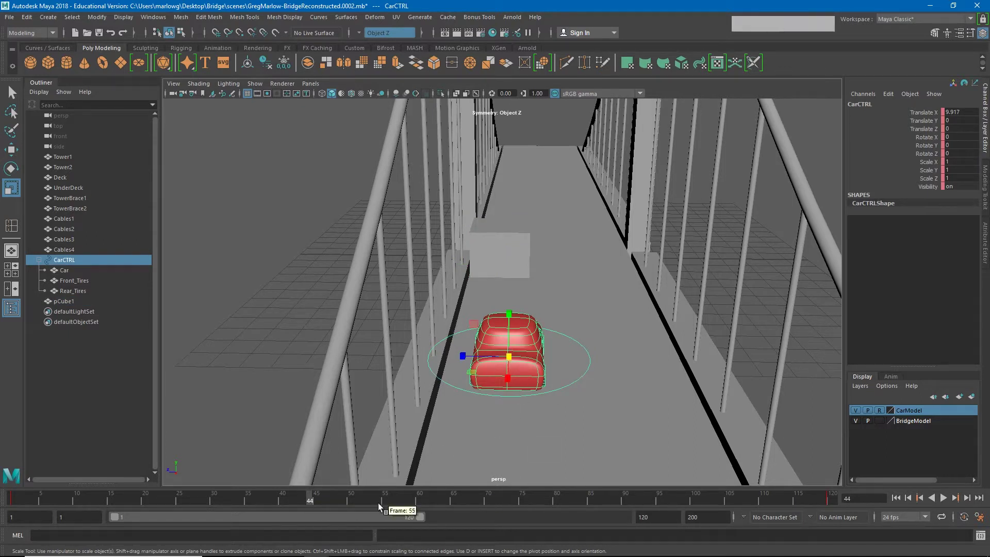
pyautogui.press('s')
pyautogui.click(345, 500)
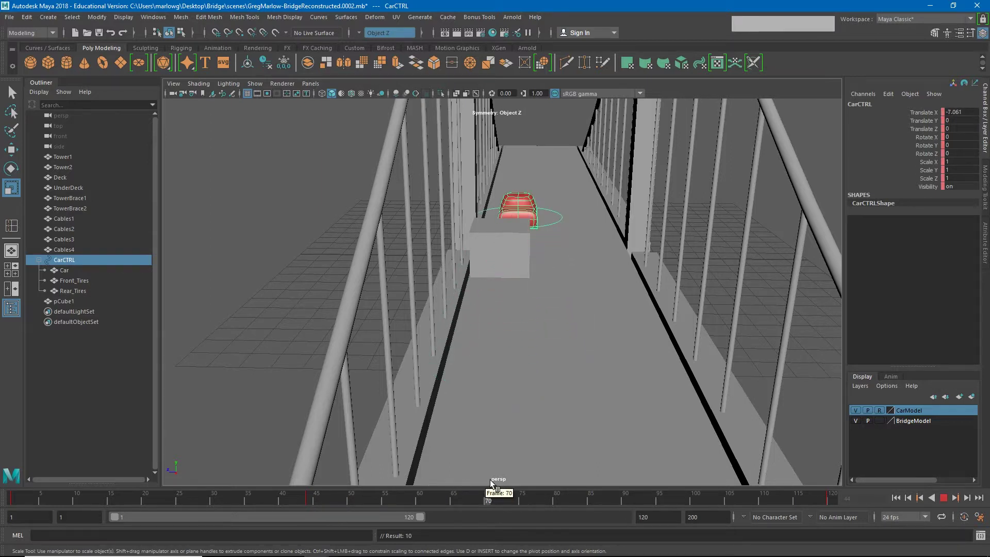
pyautogui.click(573, 234)
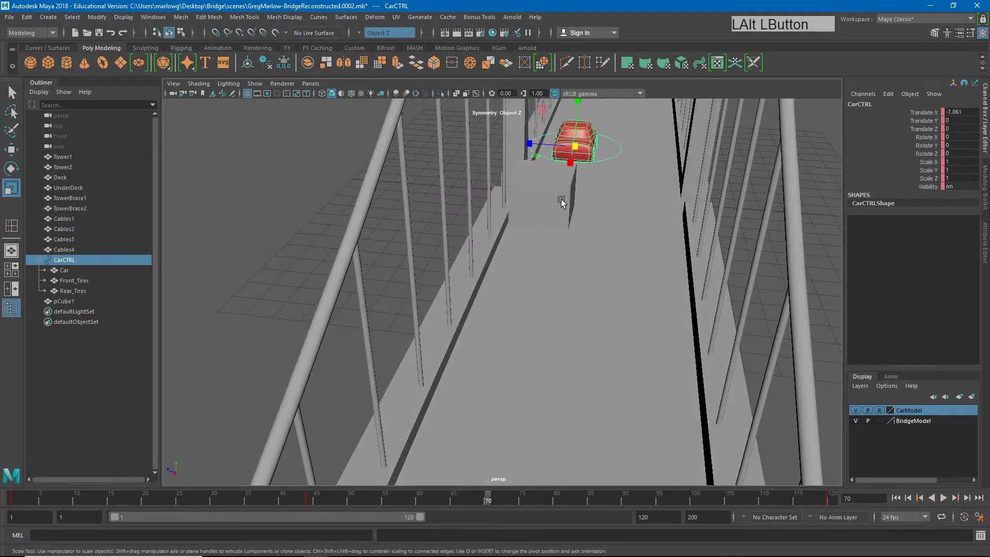
pyautogui.middleClick(565, 222)
pyautogui.click(502, 502)
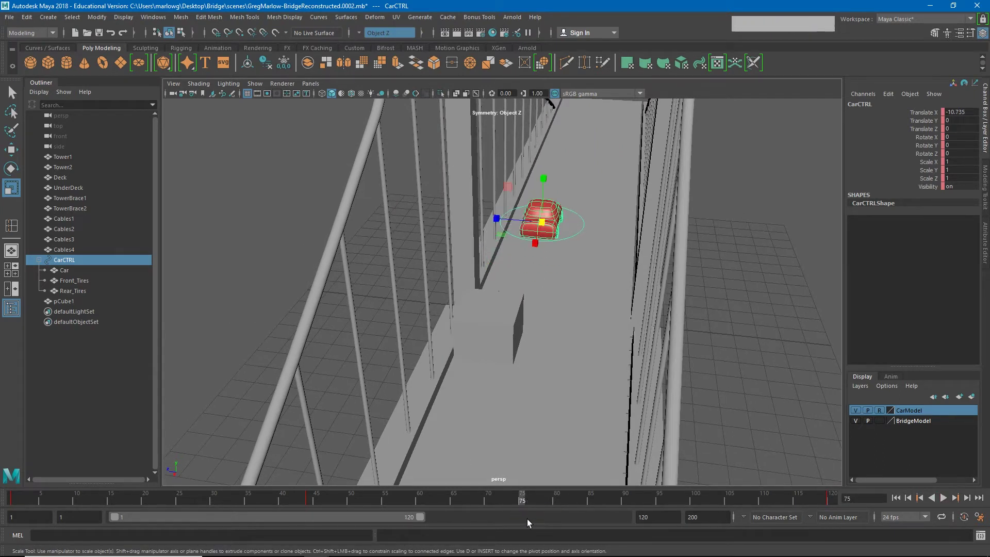
pyautogui.press('s')
# At frame 59 shift the car sideways along Z away from the cube and key the swerve.
pyautogui.click(441, 501)
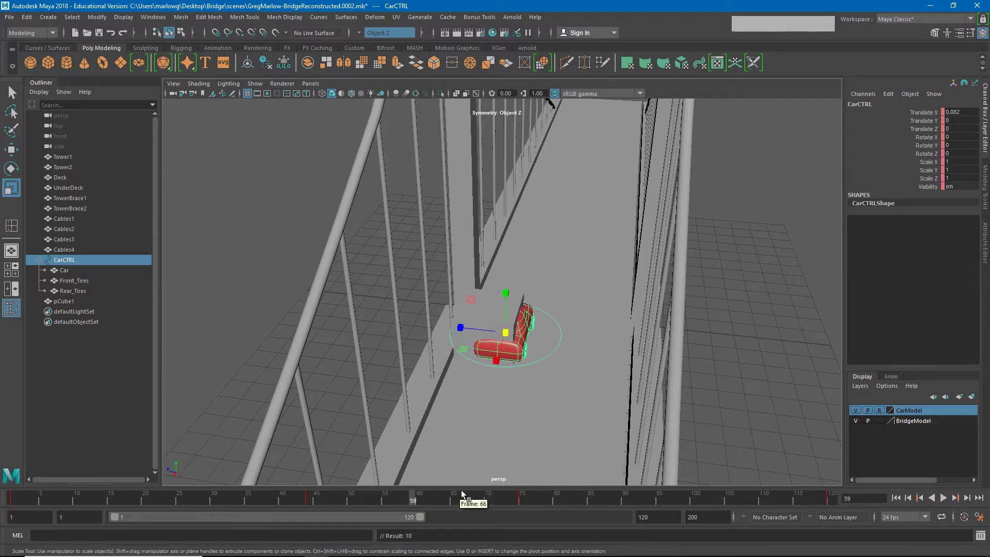
pyautogui.press('w')
pyautogui.click(478, 334)
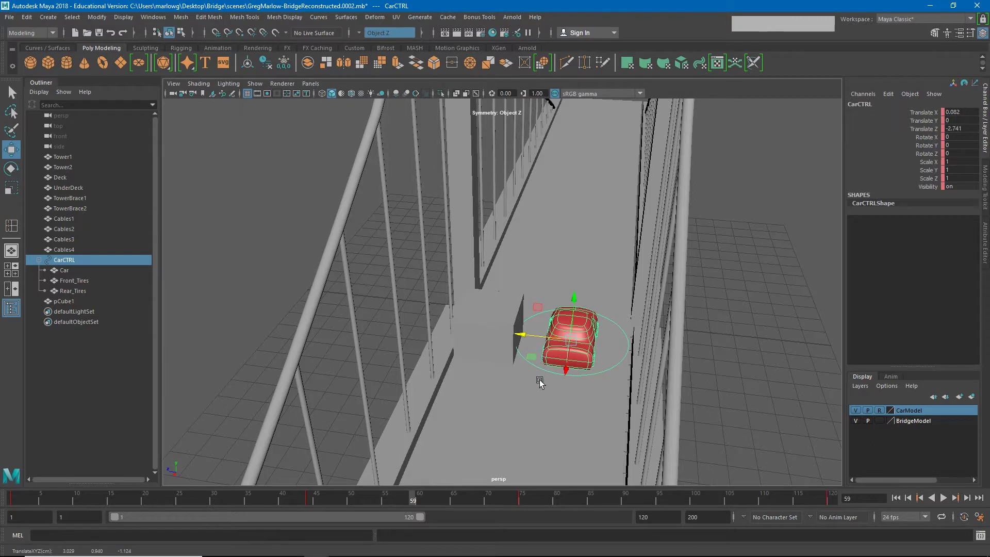
pyautogui.press('s')
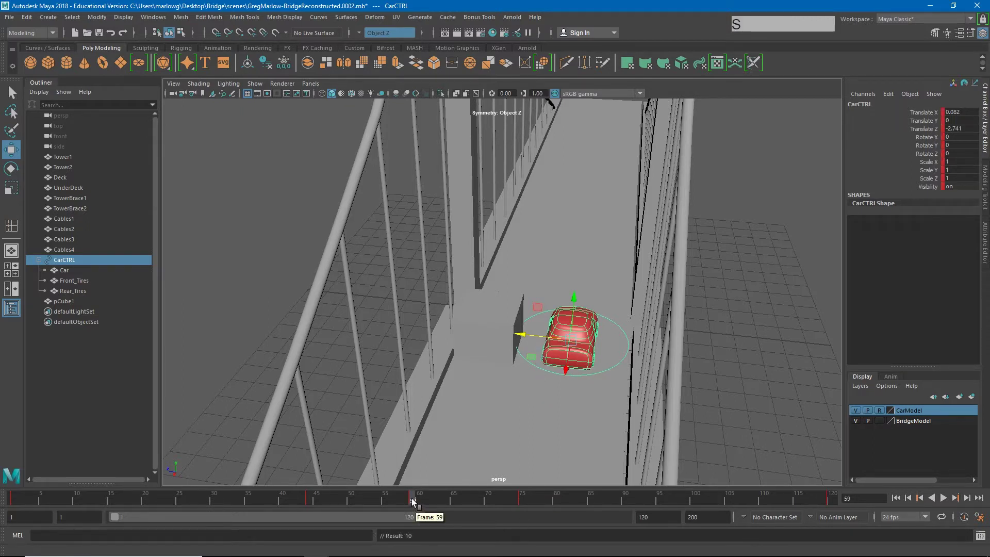
pyautogui.click(419, 504)
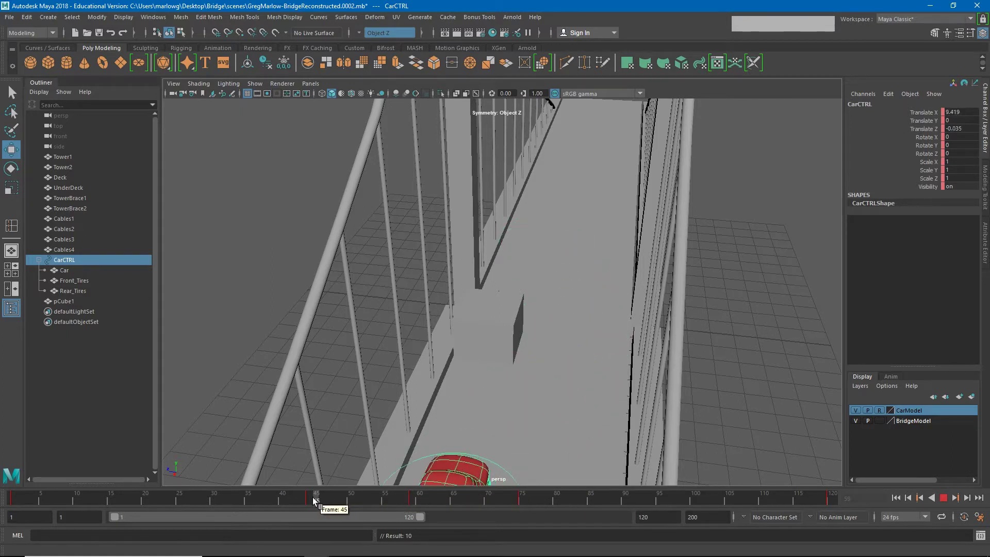
# At frame 51 rotate CarCTRL in Y to angle outward before the cube and key it.
pyautogui.middleClick(527, 373)
pyautogui.click(317, 506)
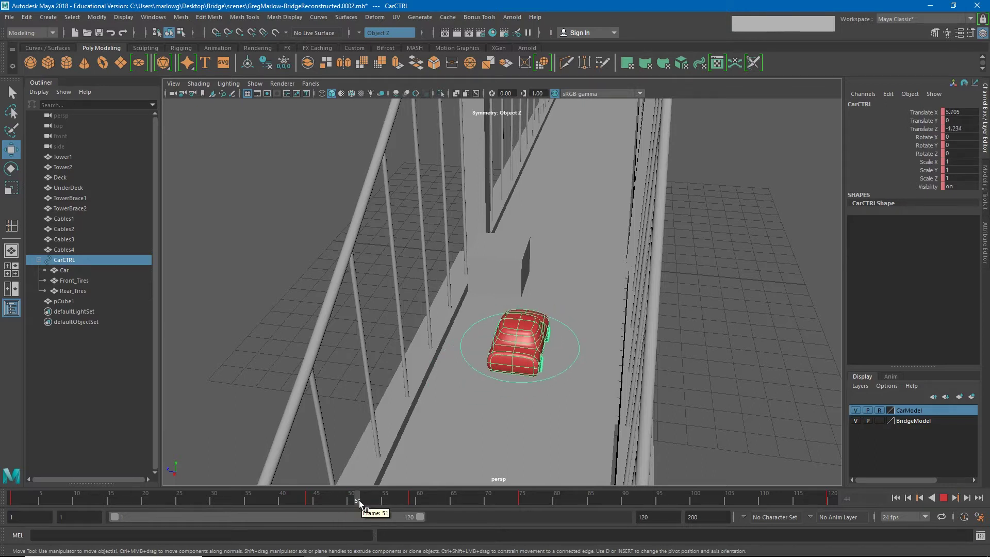
pyautogui.press('e')
pyautogui.click(547, 375)
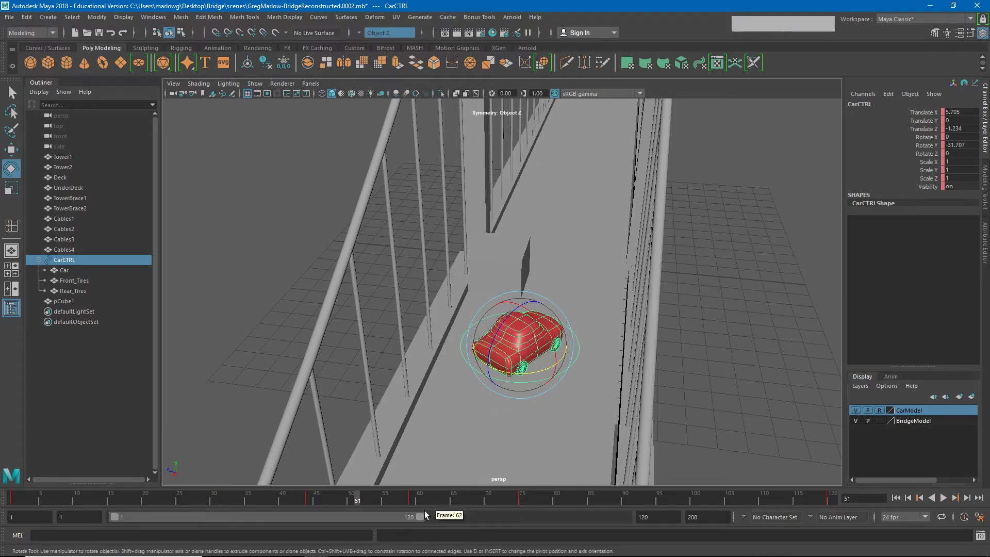
pyautogui.press('s')
# At frame 66 rotate the car back the other way, key it, and review the turn.
pyautogui.click(364, 502)
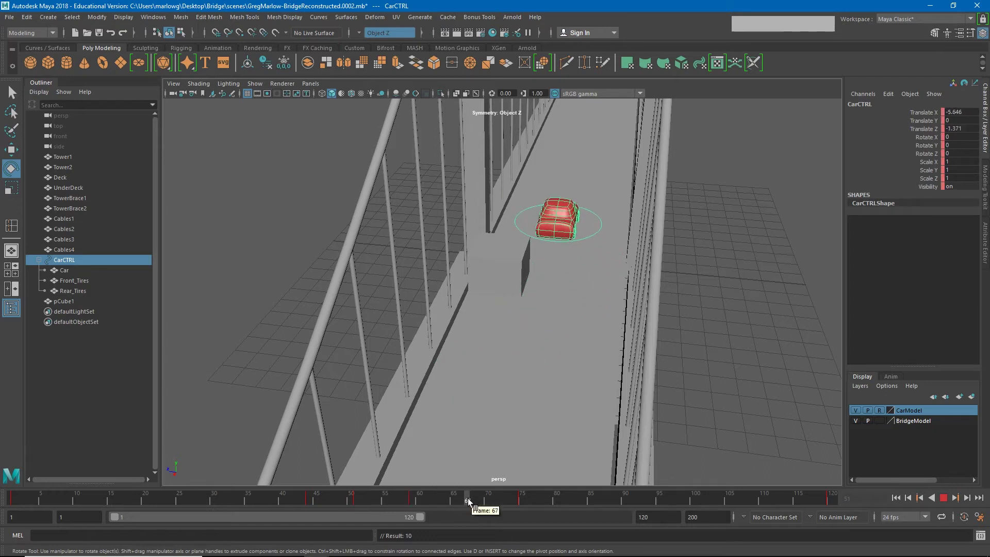
pyautogui.click(575, 257)
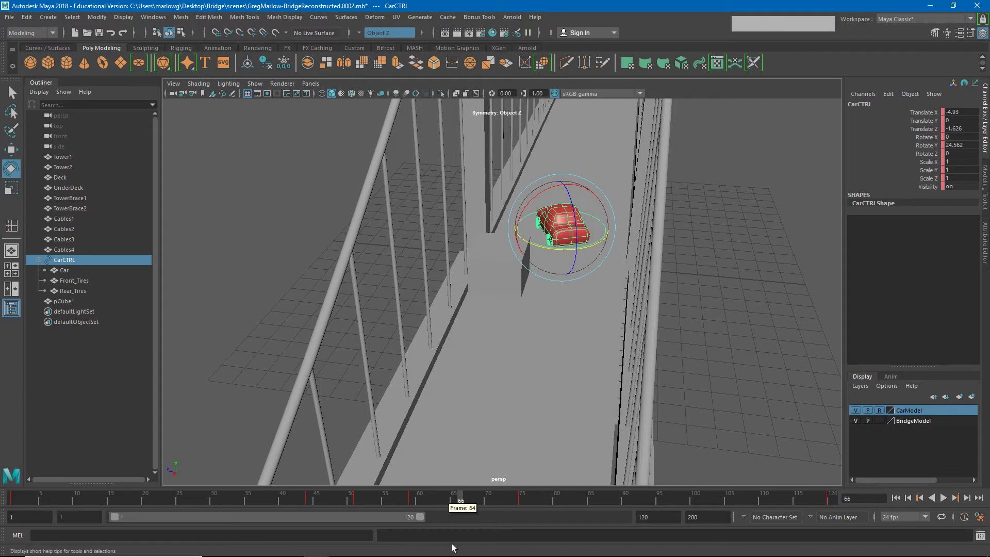
pyautogui.press('s')
pyautogui.click(463, 503)
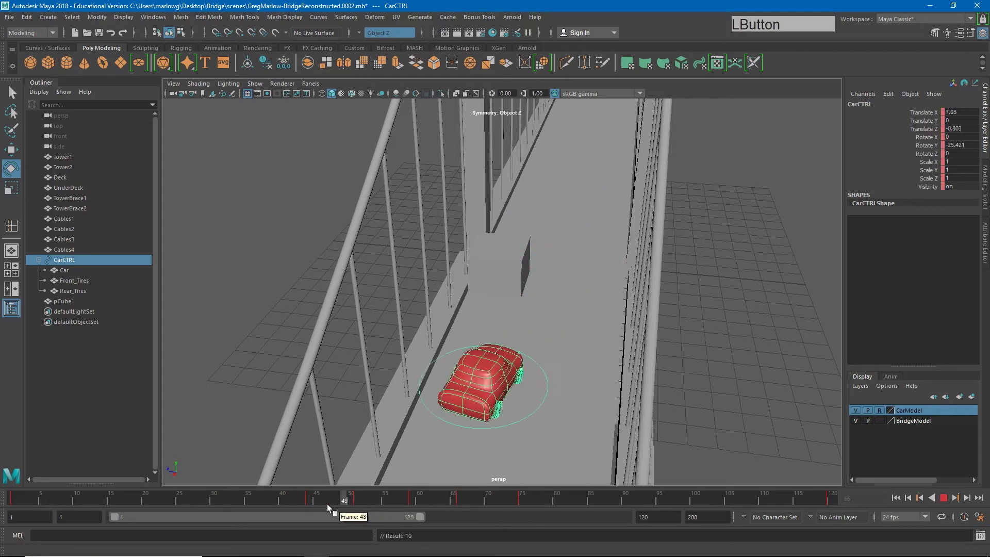
pyautogui.click(451, 394)
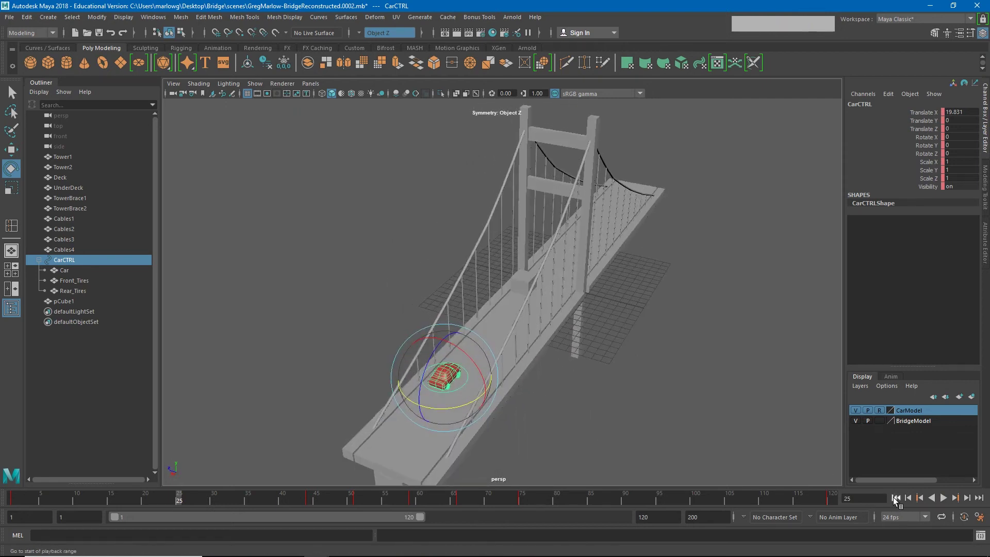
# Play the full car drive from frame 1 across the bridge, then stop playback.
pyautogui.click(905, 501)
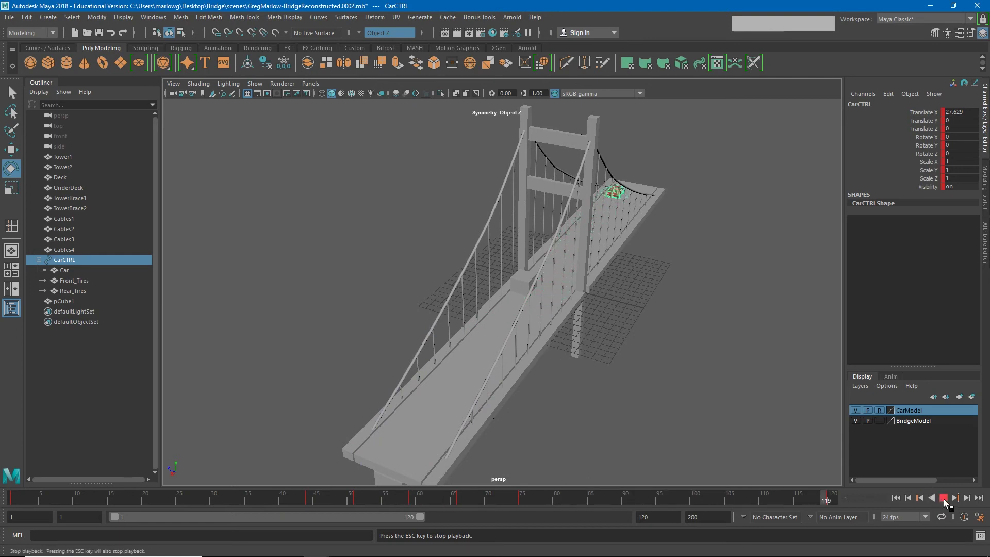
pyautogui.click(952, 505)
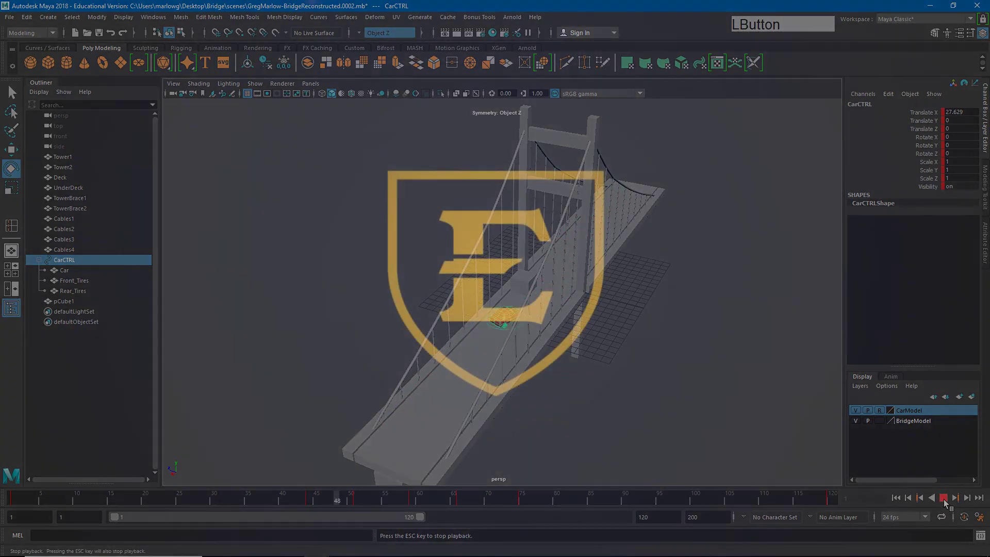